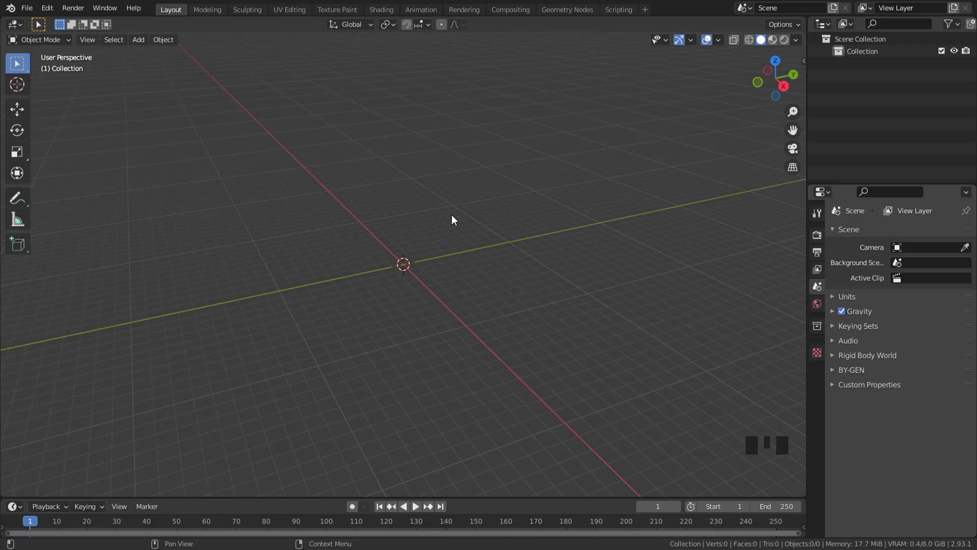
Step: Add a plane to the empty scene and apply its scale
{"action": "middle_click", "coordinate": [439, 204]}
{"action": "key", "text": "shift+a"}
{"action": "key", "text": "s"}
{"action": "left_click", "coordinate": [518, 274]}
{"action": "scroll", "scroll_direction": "down", "scroll_amount": 3}
{"action": "key", "text": "ctrl+a"}
Step: Arrange the Shading workspace with a node editor beside a rendered preview region
{"action": "middle_click", "coordinate": [440, 270]}
{"action": "left_click_drag", "start_coordinate": [453, 195], "coordinate": [479, 191]}
{"action": "middle_click", "coordinate": [479, 191]}
{"action": "scroll", "scroll_direction": "down", "scroll_amount": 3}
{"action": "left_click_drag", "start_coordinate": [466, 186], "coordinate": [928, 205]}
{"action": "left_click_drag", "start_coordinate": [927, 206], "coordinate": [529, 246]}
{"action": "key", "text": "ctrl+b"}
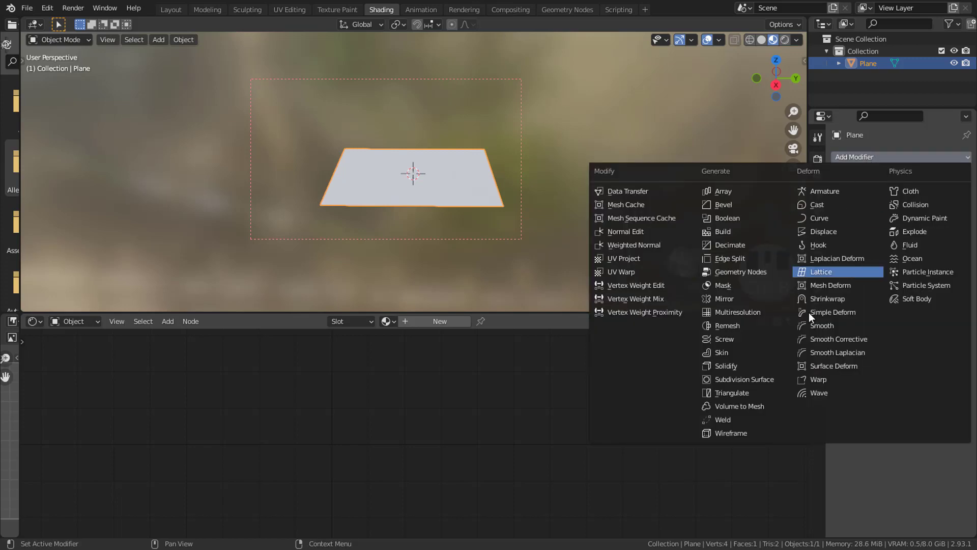
Step: Add a Simple subdivision modifier with adaptive subdivision to the plane
{"action": "left_click_drag", "start_coordinate": [776, 379], "coordinate": [919, 203]}
{"action": "left_click", "coordinate": [893, 216]}
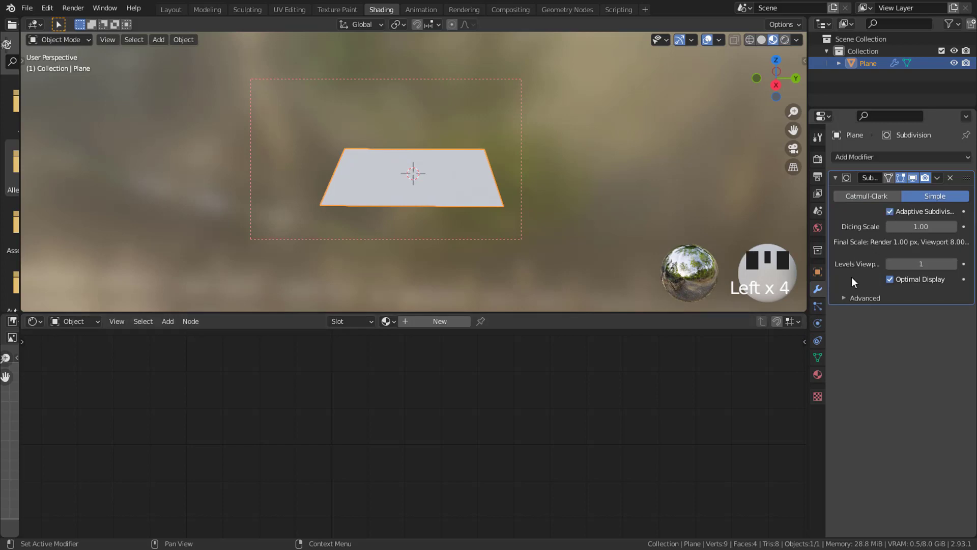
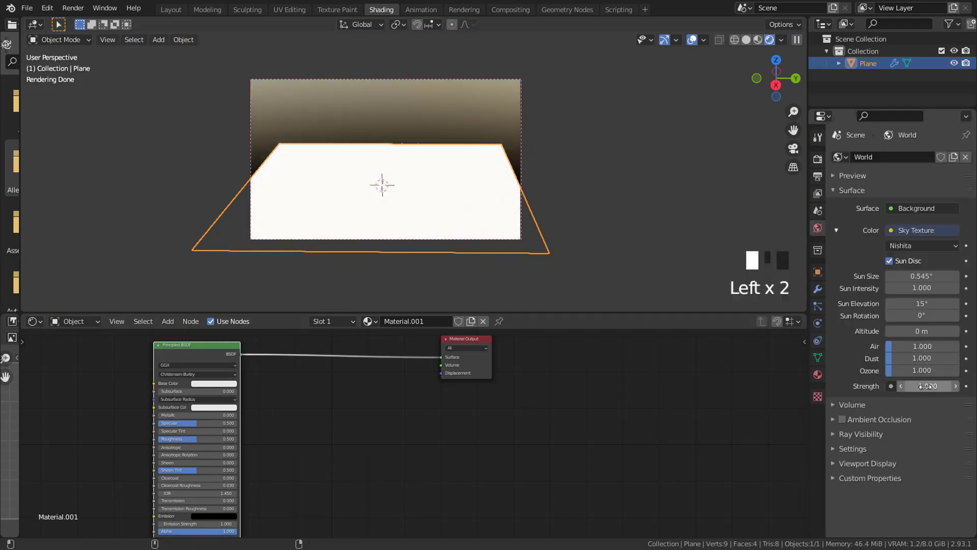
Step: Tint the plane material's base colour sandy orange
{"action": "middle_click", "coordinate": [419, 186]}
{"action": "scroll", "scroll_direction": "up", "scroll_amount": 3}
{"action": "left_click_drag", "start_coordinate": [695, 43], "coordinate": [221, 317]}
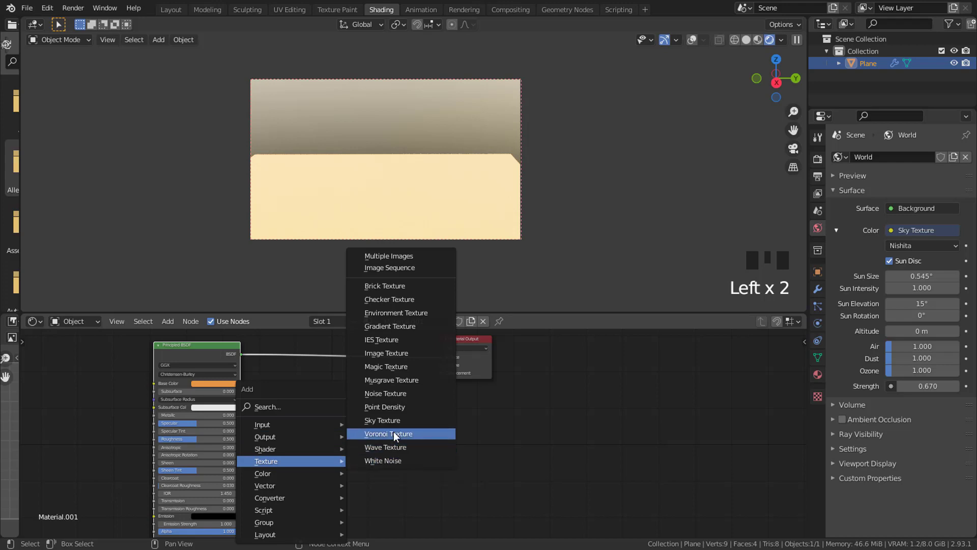
Step: Add a Voronoi texture and feed its distance through a Displacement node into the material output
{"action": "left_click_drag", "start_coordinate": [446, 381], "coordinate": [458, 415]}
{"action": "key", "text": "shift+a"}
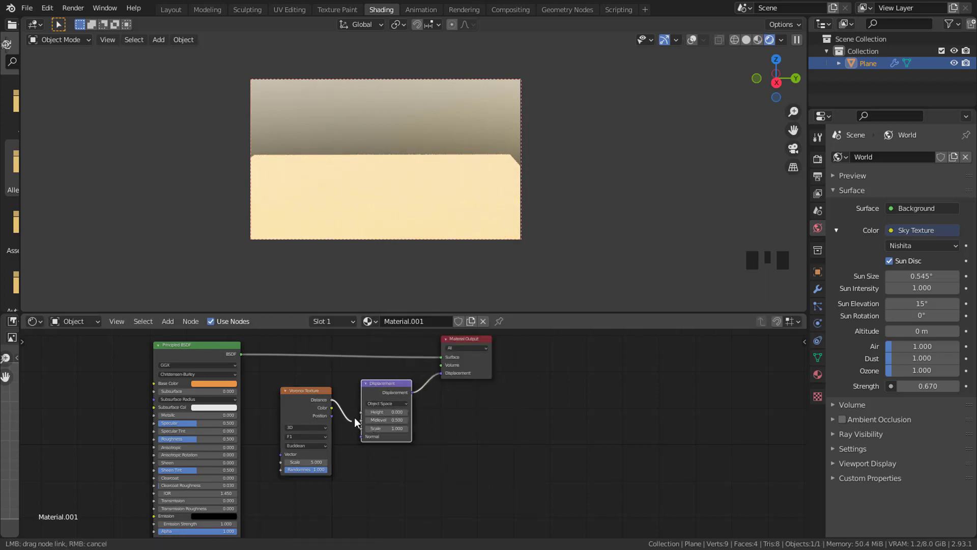
{"action": "left_click_drag", "start_coordinate": [364, 413], "coordinate": [427, 202]}
{"action": "left_click_drag", "start_coordinate": [427, 201], "coordinate": [444, 177]}
{"action": "scroll", "scroll_direction": "up", "scroll_amount": 3}
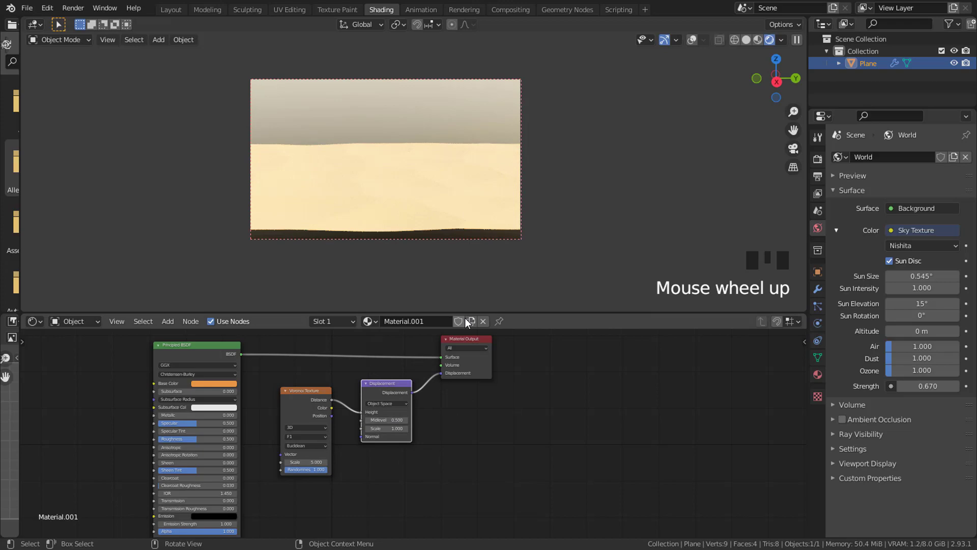
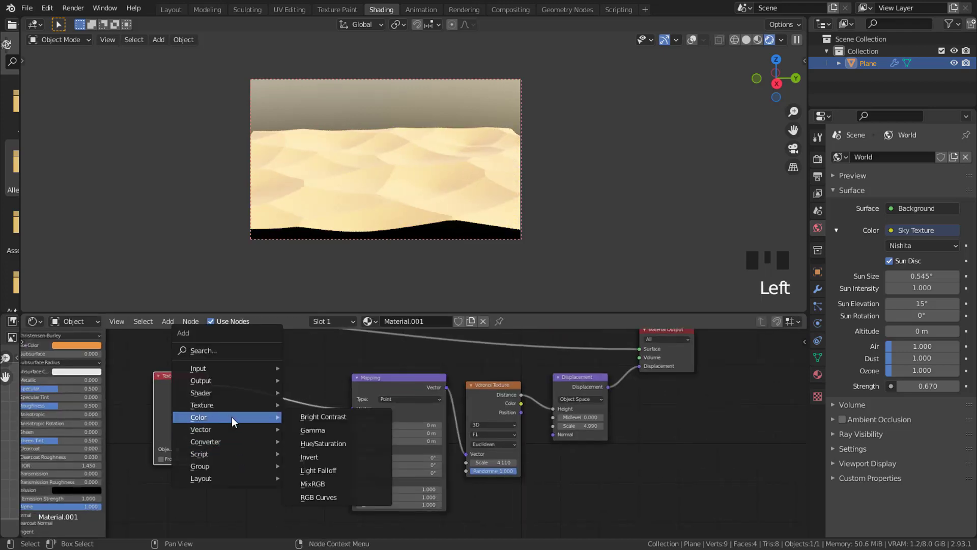
Step: Add Texture Coordinate, MixRGB and Mapping nodes feeding the Voronoi vector input
{"action": "key", "text": "shift+a"}
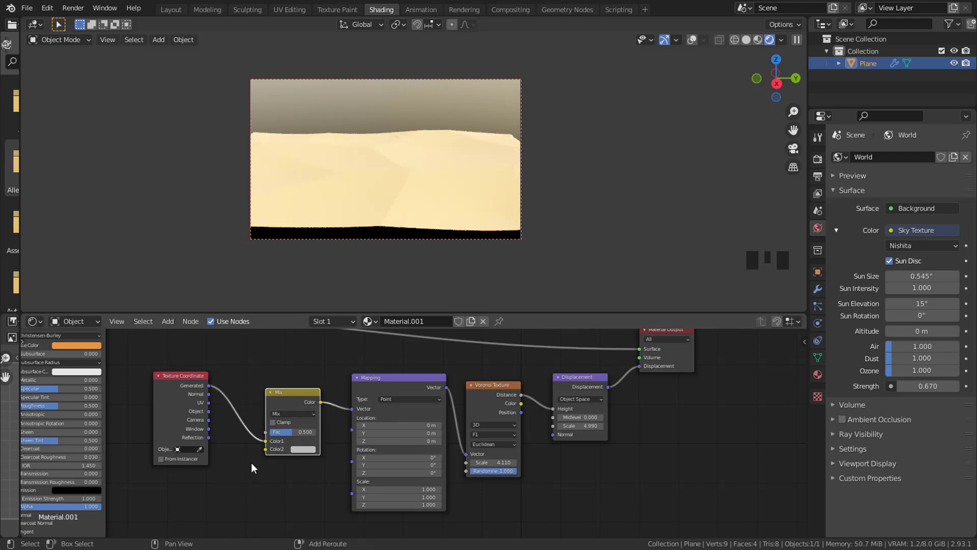
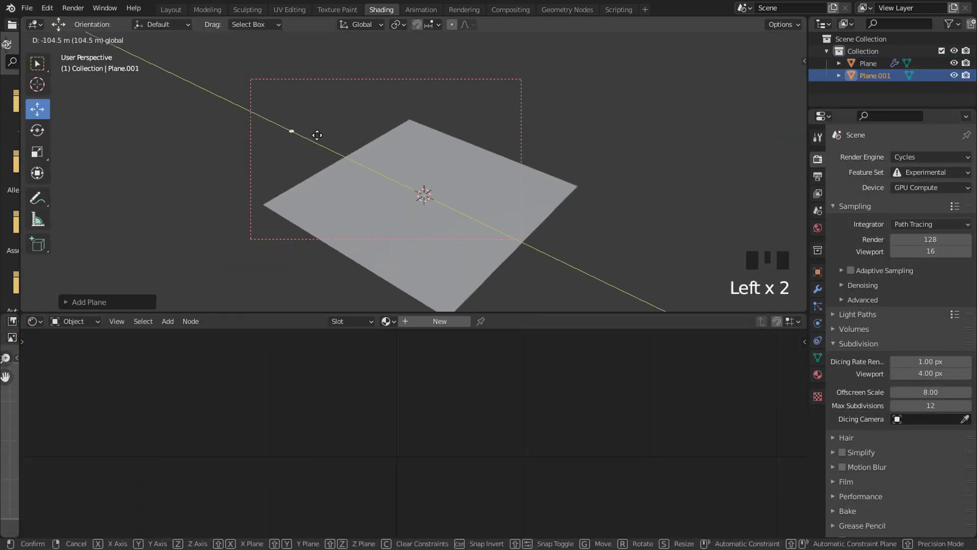
Step: Scale the second plane up fivefold and give it a subdivision modifier
{"action": "scroll", "scroll_direction": "up", "scroll_amount": 3}
{"action": "left_click_drag", "start_coordinate": [518, 247], "coordinate": [434, 189]}
{"action": "scroll", "scroll_direction": "down", "scroll_amount": 3}
{"action": "key", "text": "s"}
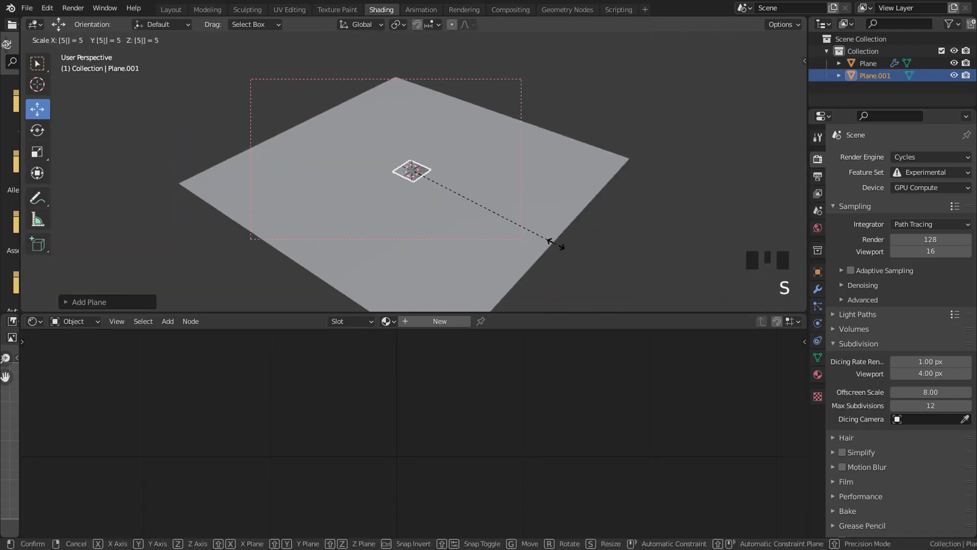
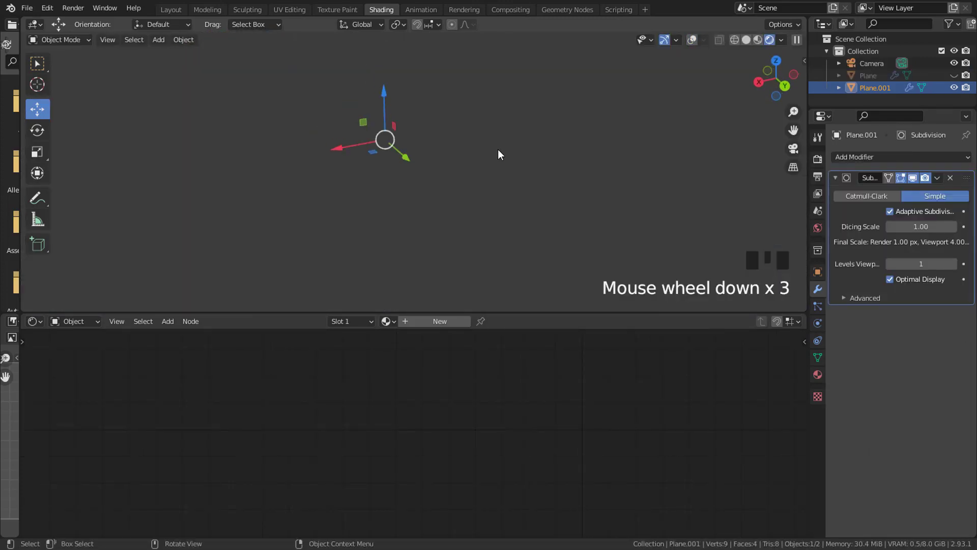
{"action": "scroll", "scroll_direction": "down", "scroll_amount": 3}
{"action": "key", "text": "n"}
{"action": "key", "text": "n"}
Step: Start the plane's new material with a Noise Texture driving a Displacement node
{"action": "scroll", "scroll_direction": "up", "scroll_amount": 3}
{"action": "left_click_drag", "start_coordinate": [429, 322], "coordinate": [521, 367]}
{"action": "left_click_drag", "start_coordinate": [527, 366], "coordinate": [459, 399]}
{"action": "key", "text": "shift+a"}
{"action": "left_click_drag", "start_coordinate": [455, 411], "coordinate": [537, 411]}
{"action": "key", "text": "shift+a"}
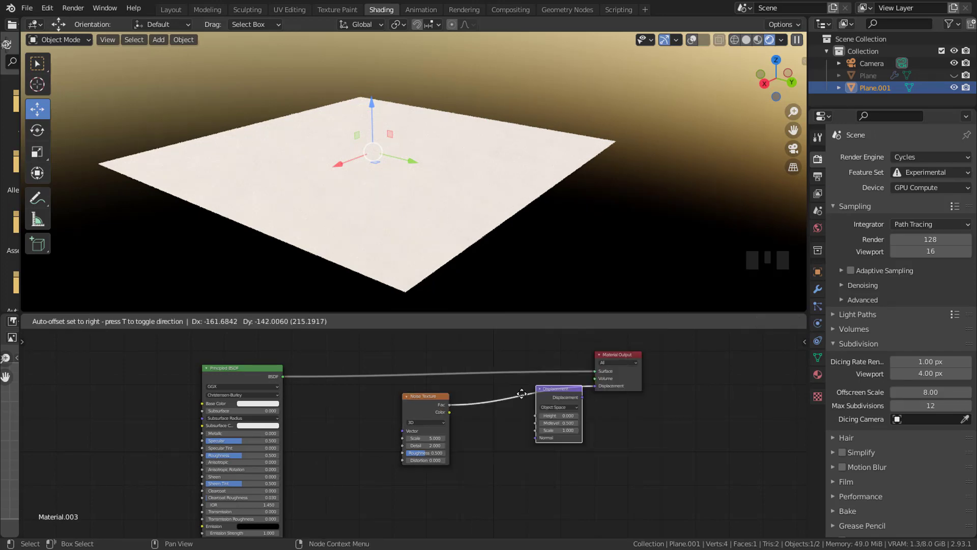
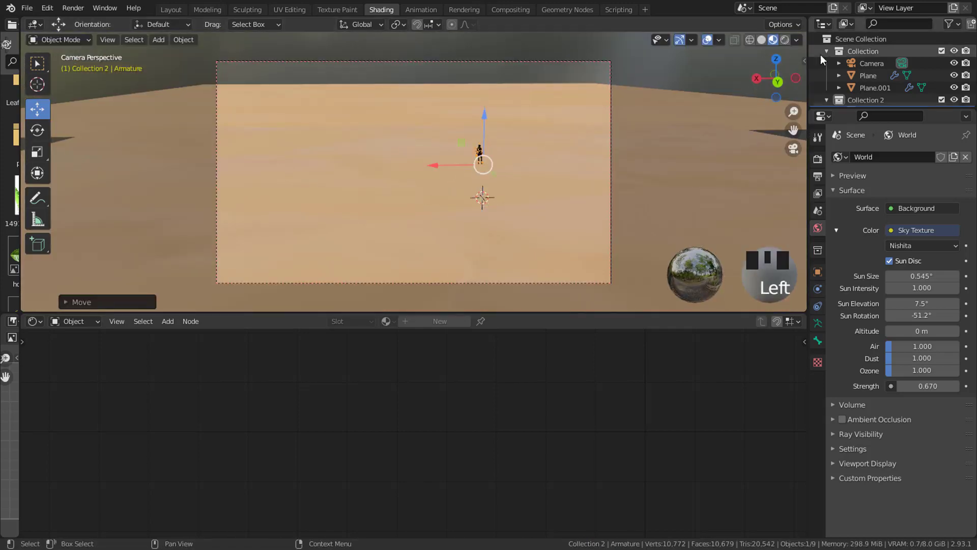
Step: Select the character's armature in the outliner, undoing stray selections
{"action": "left_click", "coordinate": [787, 42]}
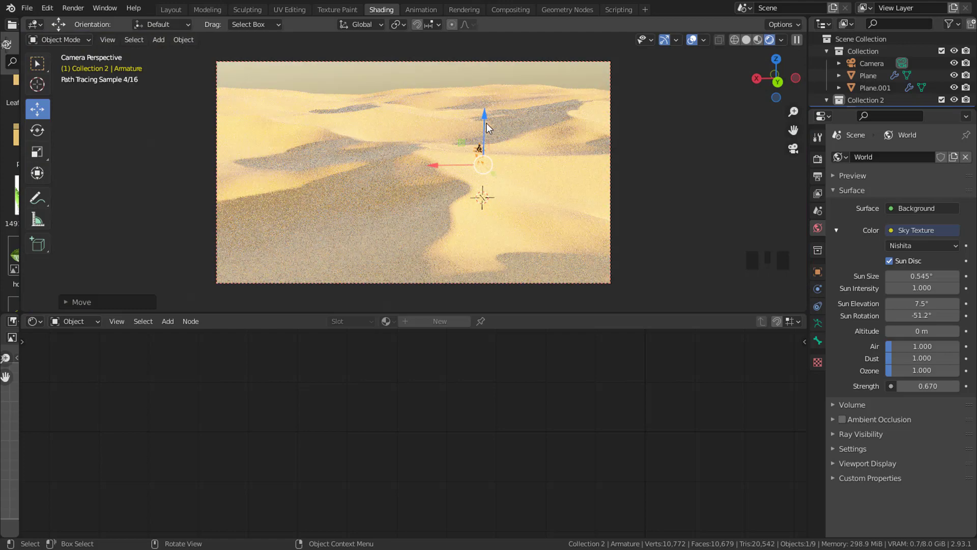
{"action": "left_click", "coordinate": [487, 125]}
{"action": "key", "text": "ctrl+z"}
{"action": "left_click", "coordinate": [487, 121]}
{"action": "key", "text": "ctrl+z"}
{"action": "left_click", "coordinate": [485, 154]}
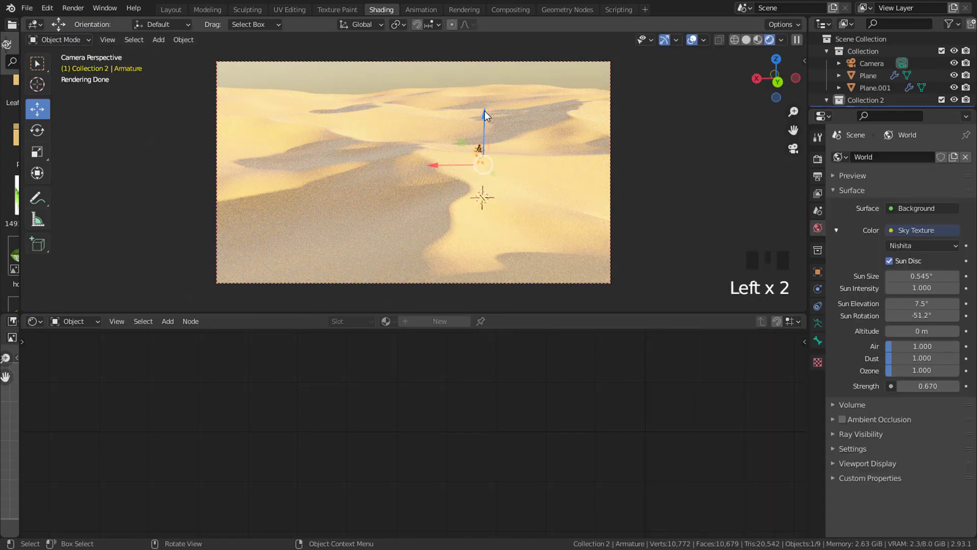
{"action": "left_click", "coordinate": [647, 81]}
Step: Switch to camera view and pick the character standing on the dunes
{"action": "scroll", "scroll_direction": "up", "scroll_amount": 3}
{"action": "scroll", "scroll_direction": "up", "scroll_amount": 3}
{"action": "left_click_drag", "start_coordinate": [467, 157], "coordinate": [424, 147]}
{"action": "left_click", "coordinate": [423, 147]}
{"action": "key", "text": "KP_0"}
{"action": "left_click", "coordinate": [777, 49]}
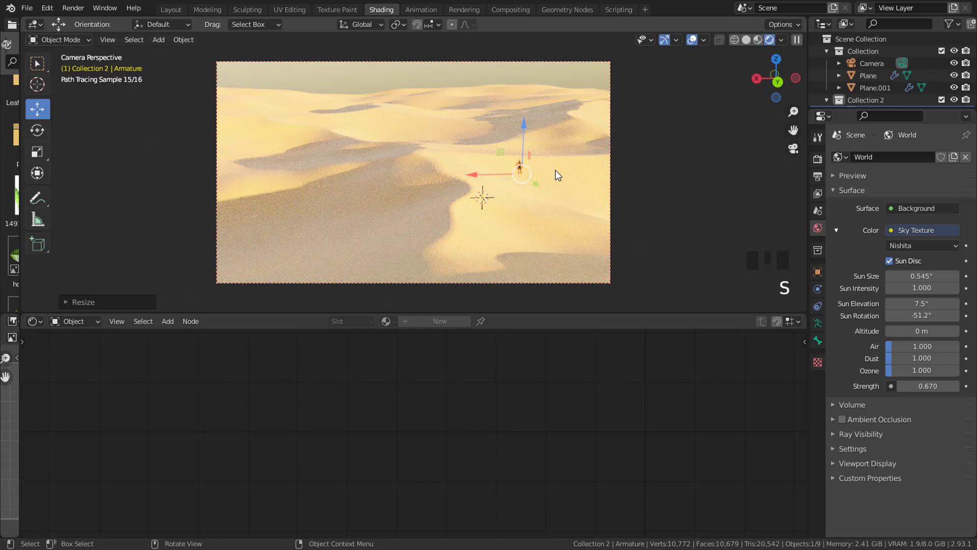
{"action": "left_click", "coordinate": [498, 178]}
{"action": "left_click", "coordinate": [464, 180]}
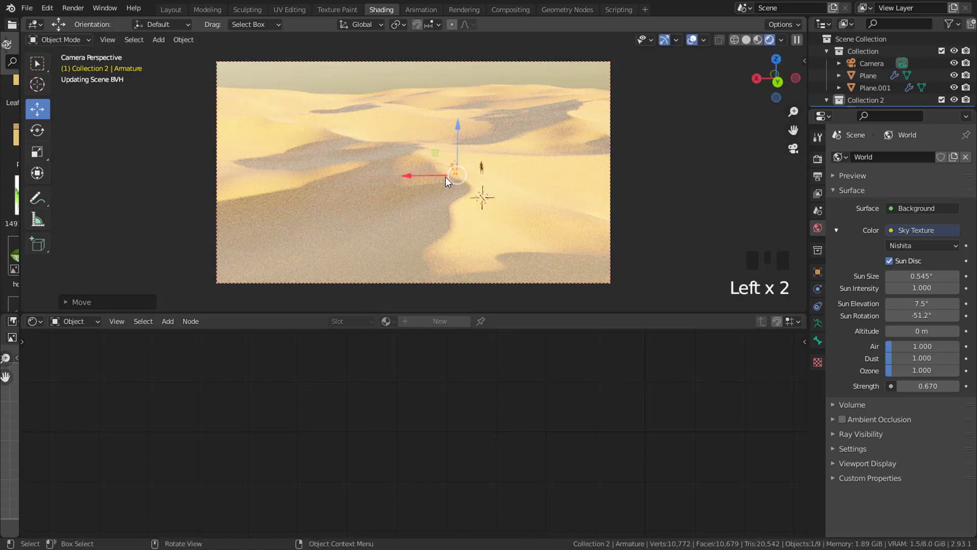
Step: Scale the character slightly larger and move it along the dune ridge
{"action": "key", "text": "s"}
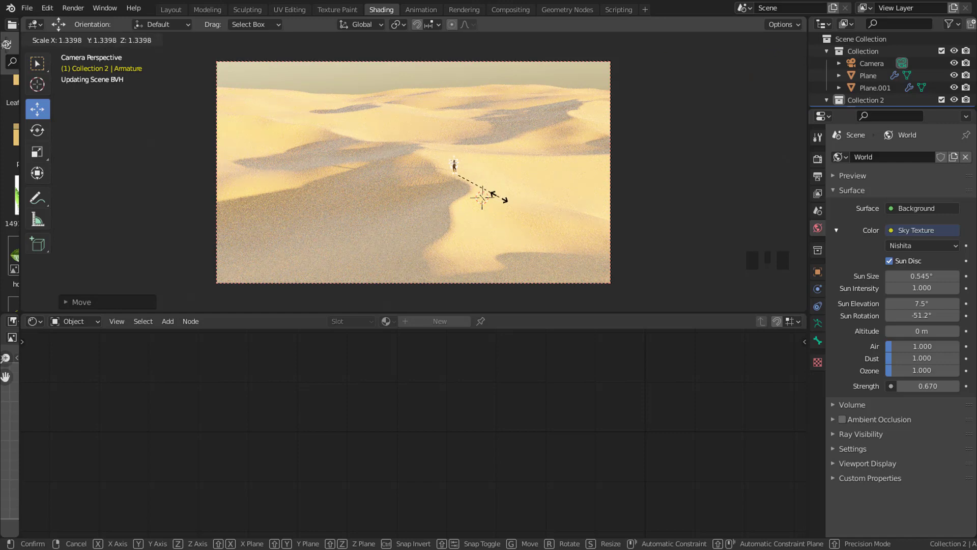
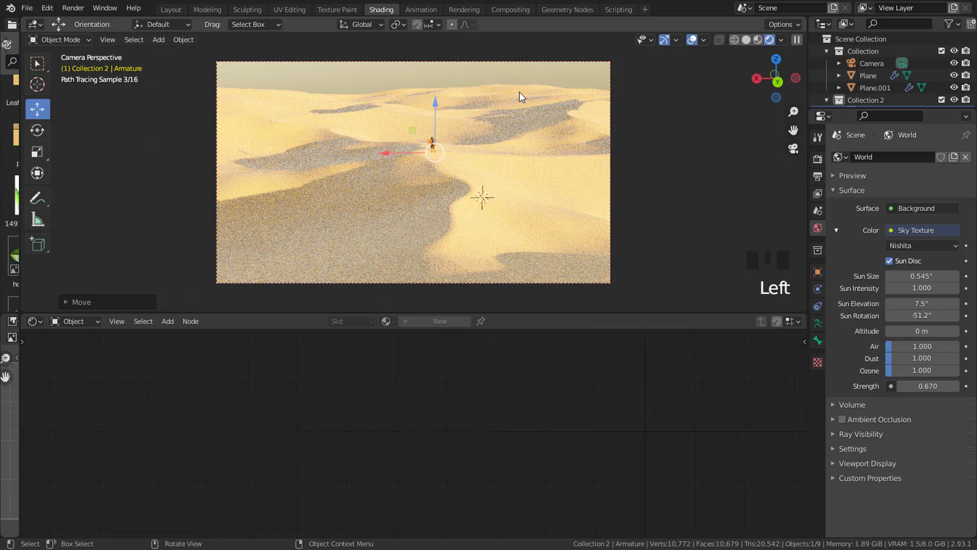
{"action": "left_click_drag", "start_coordinate": [464, 77], "coordinate": [434, 148]}
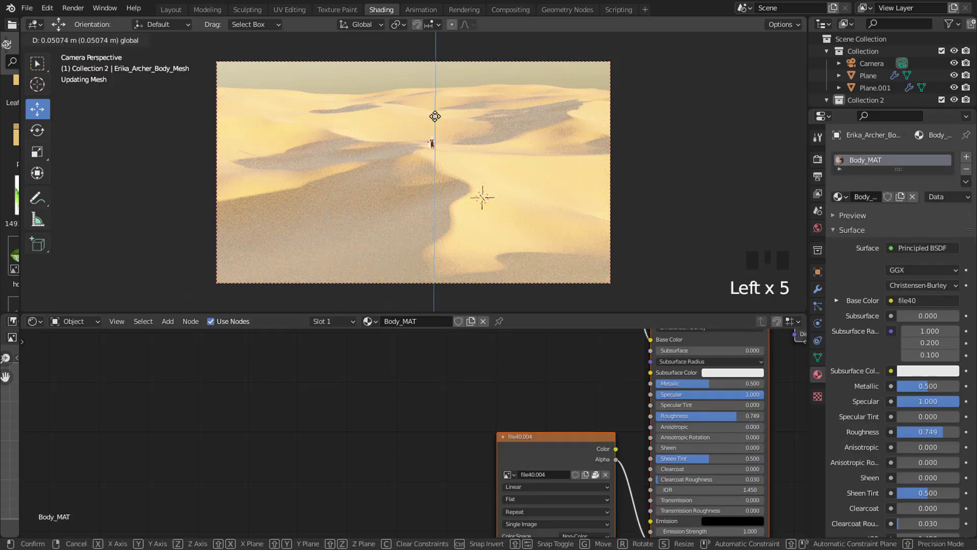
{"action": "left_click_drag", "start_coordinate": [454, 76], "coordinate": [471, 99]}
Step: Delete the stray object and add a noise-generated landscape mesh
{"action": "key", "text": "x"}
{"action": "key", "text": "shift+a"}
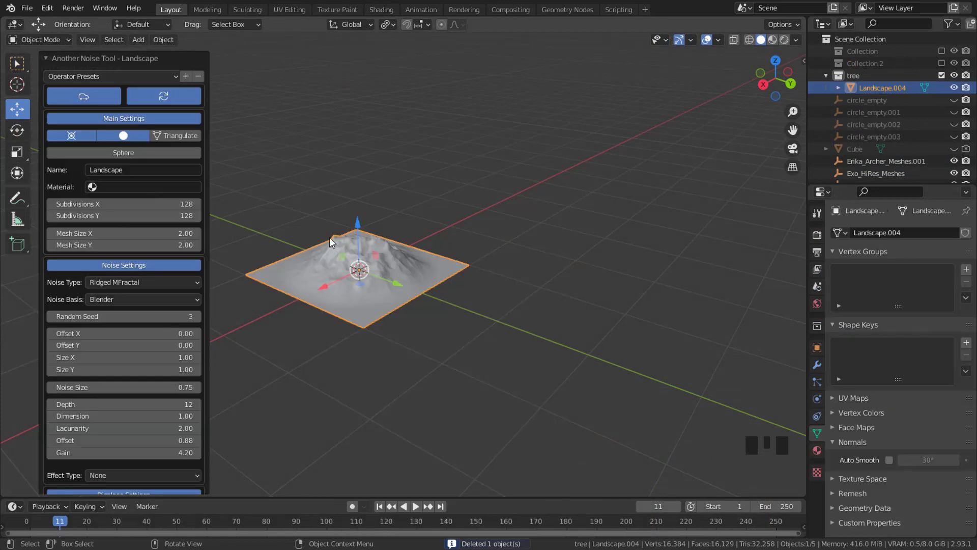
{"action": "scroll", "scroll_direction": "up", "scroll_amount": 3}
{"action": "middle_click", "coordinate": [437, 269]}
{"action": "left_click_drag", "start_coordinate": [176, 82], "coordinate": [442, 268]}
{"action": "left_click_drag", "start_coordinate": [443, 268], "coordinate": [429, 256]}
Step: Set the landscape to Marble noise with turbulence and displace height 0.70
{"action": "scroll", "scroll_direction": "up", "scroll_amount": 3}
{"action": "scroll", "scroll_direction": "up", "scroll_amount": 3}
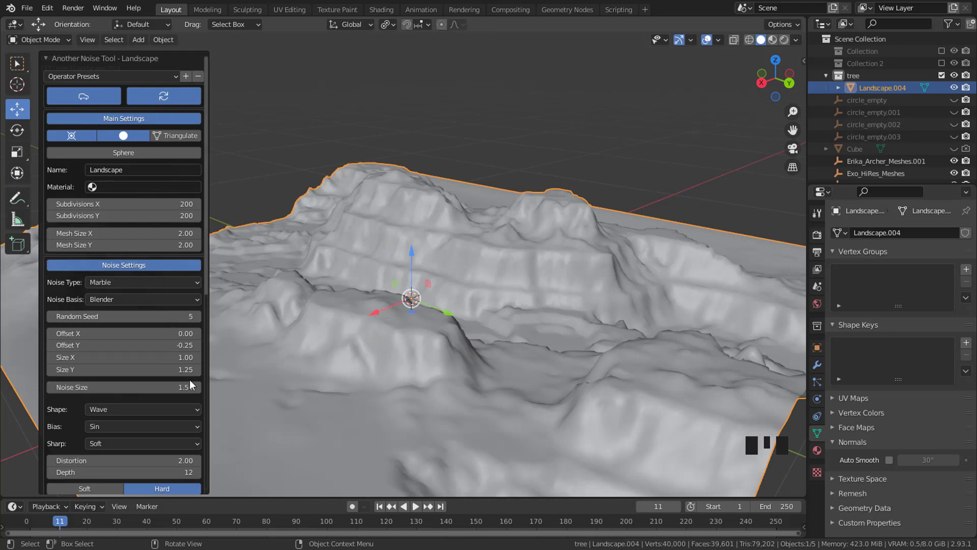
{"action": "scroll", "scroll_direction": "down", "scroll_amount": 3}
{"action": "scroll", "scroll_direction": "down", "scroll_amount": 3}
{"action": "scroll", "scroll_direction": "down", "scroll_amount": 3}
{"action": "scroll", "scroll_direction": "down", "scroll_amount": 3}
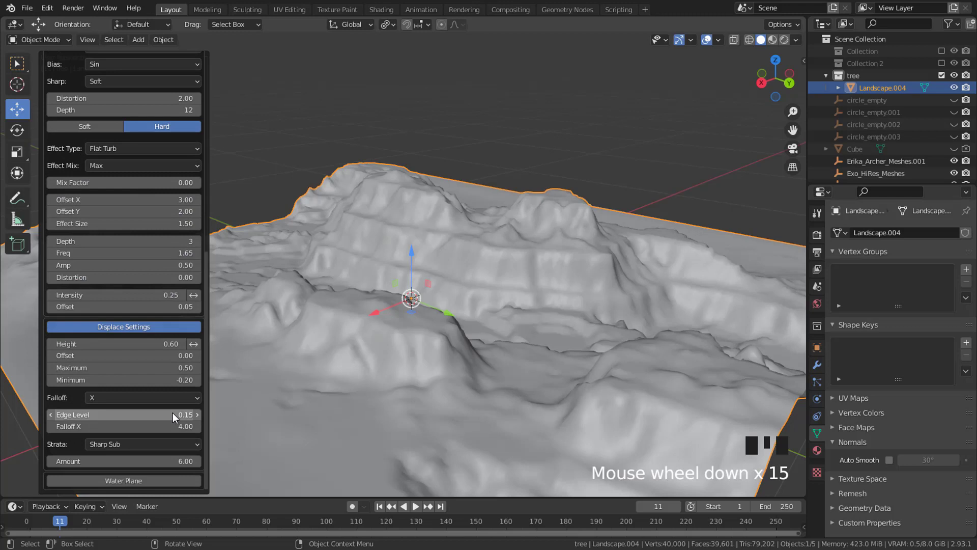
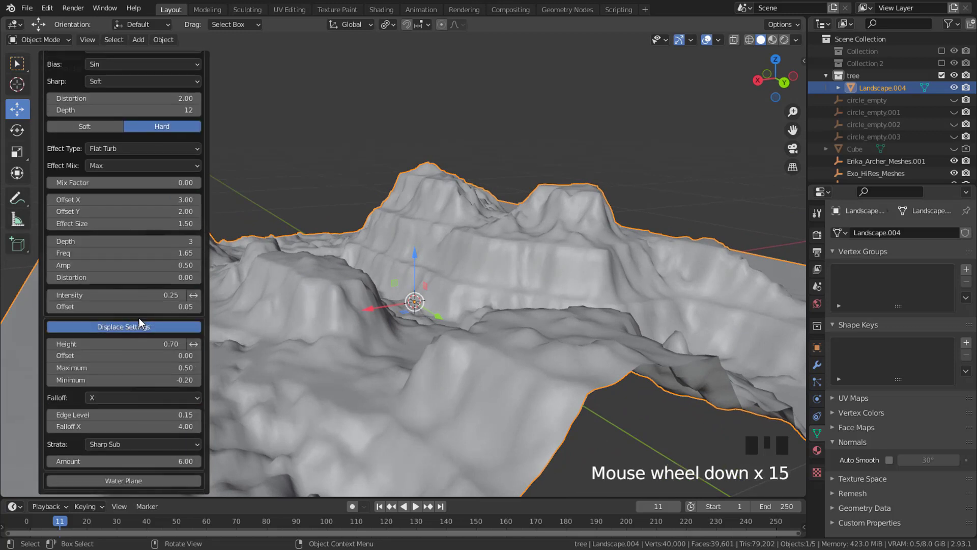
{"action": "scroll", "scroll_direction": "down", "scroll_amount": 3}
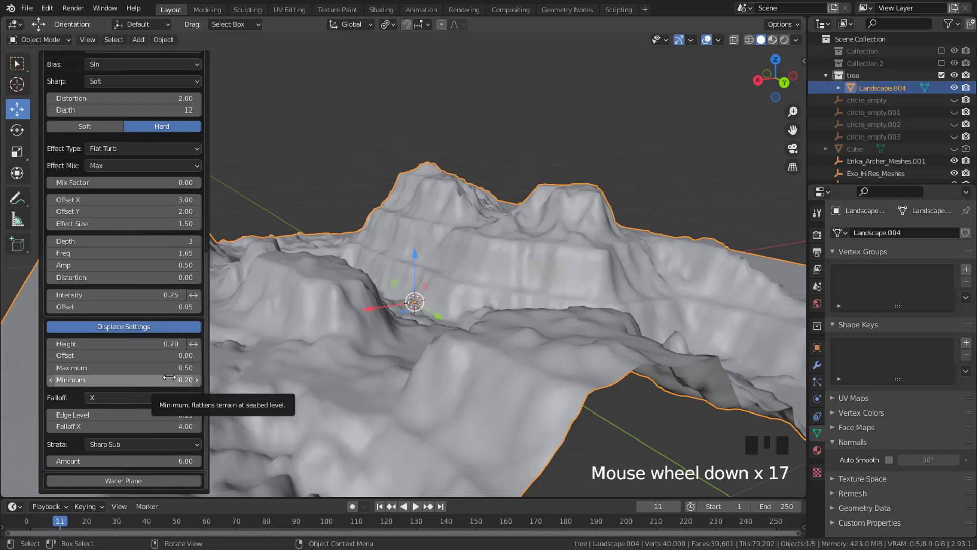
{"action": "scroll", "scroll_direction": "up", "scroll_amount": 3}
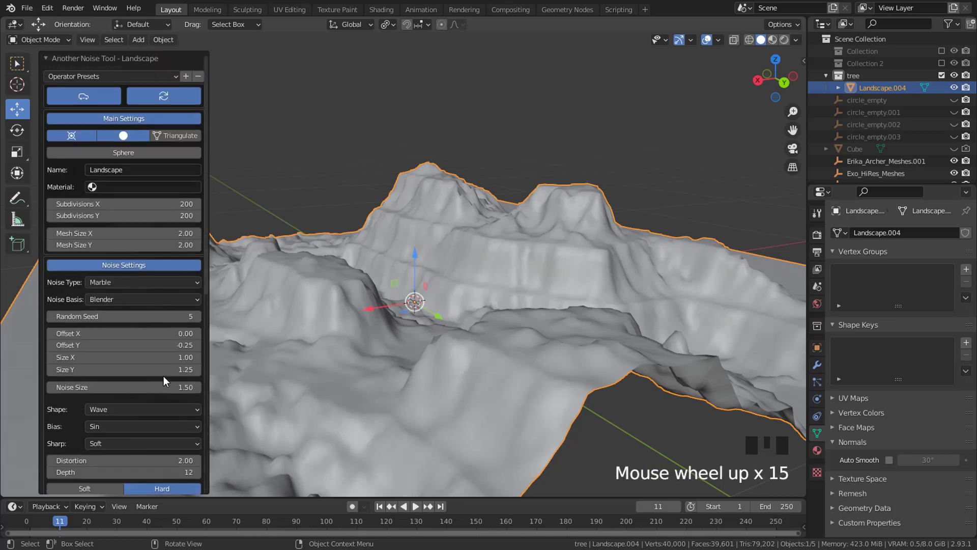
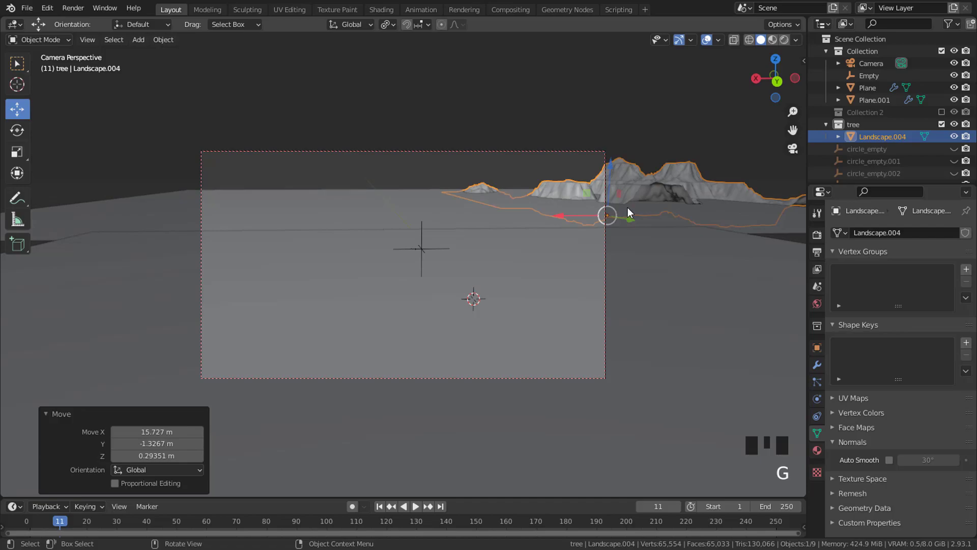
Step: Move Landscape.004 back so it sits on the horizon behind the sand plane
{"action": "key", "text": "g"}
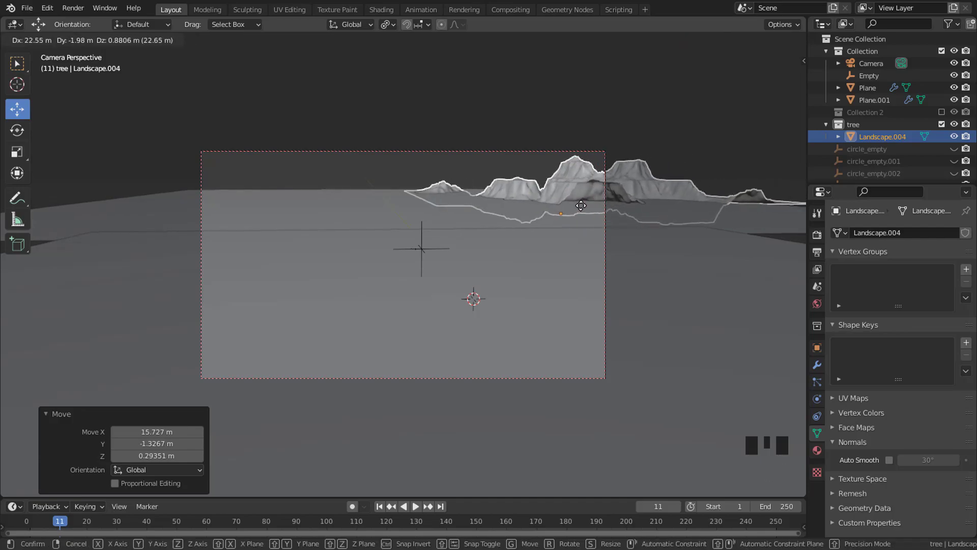
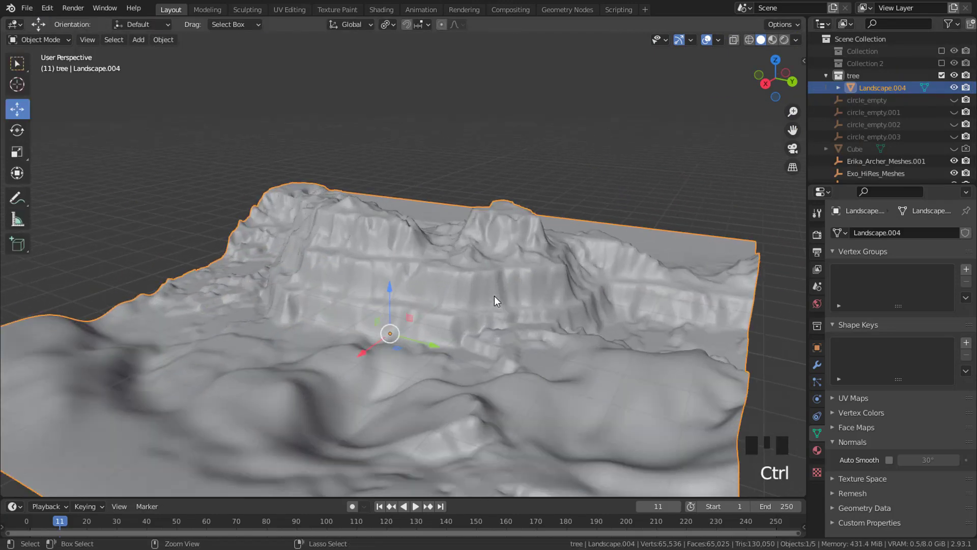
Step: Enter Edit Mode, select the whole landscape mesh and bring up the UV unwrap options
{"action": "key", "text": "ctrl+a"}
{"action": "key", "text": "Tab"}
{"action": "key", "text": "u"}
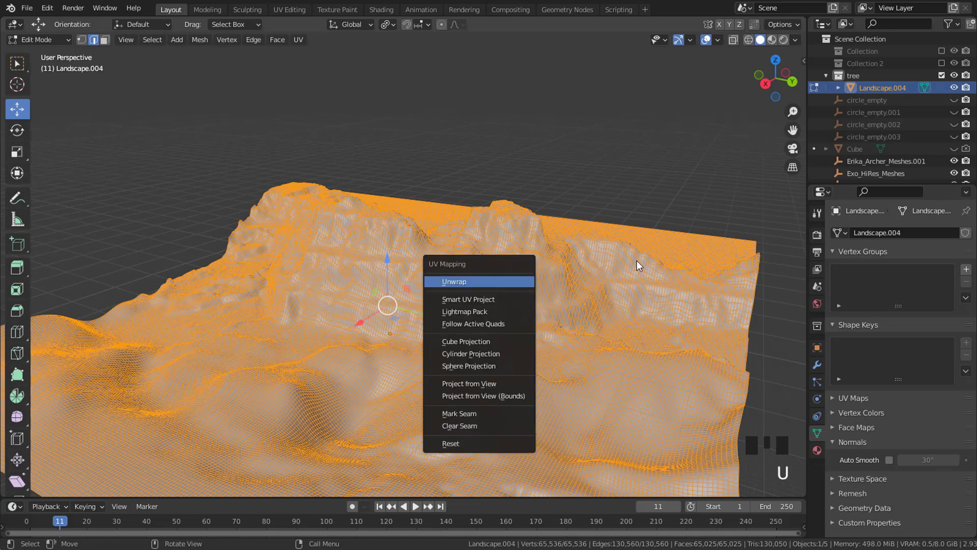
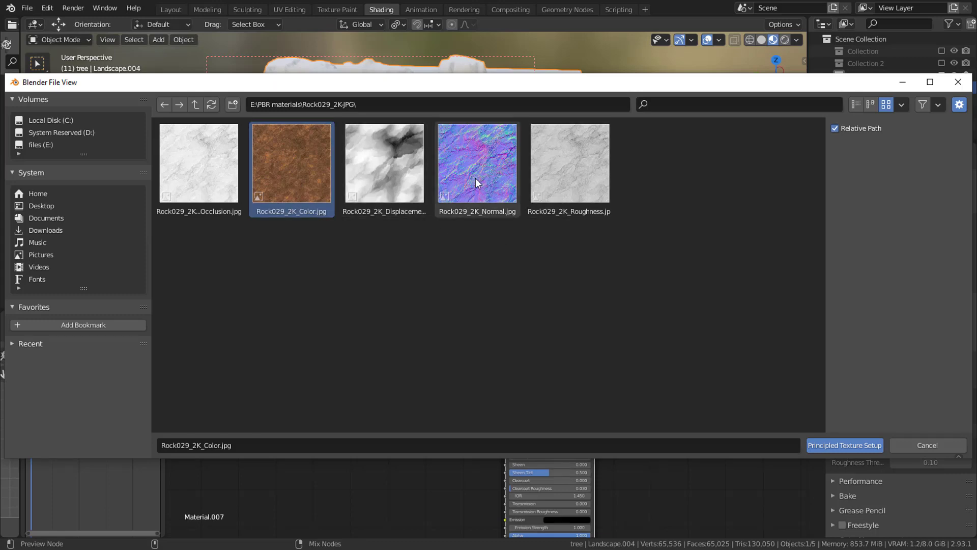
Step: Load the Rock029_2K colour, roughness and normal maps onto the Principled BSDF via Node Wrangler
{"action": "key", "text": "ctrl+shift+t"}
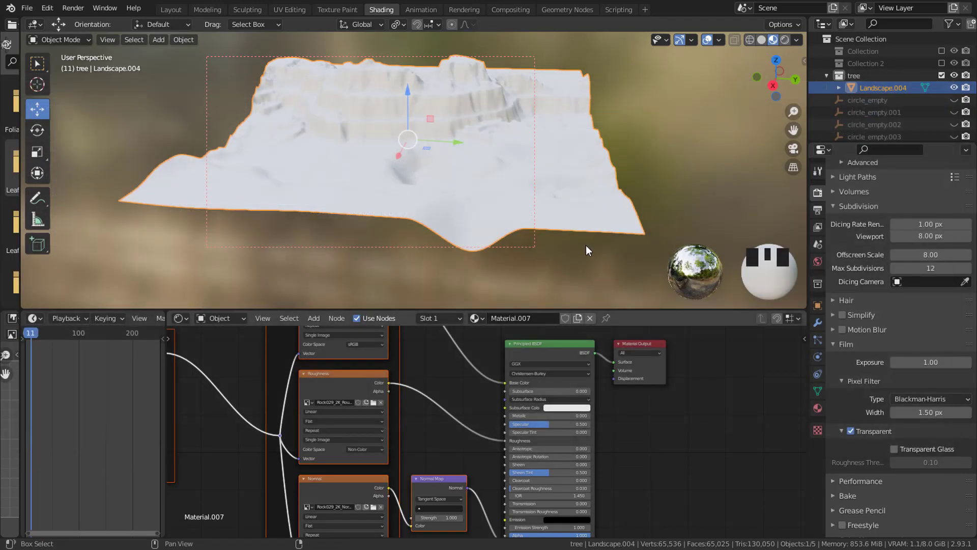
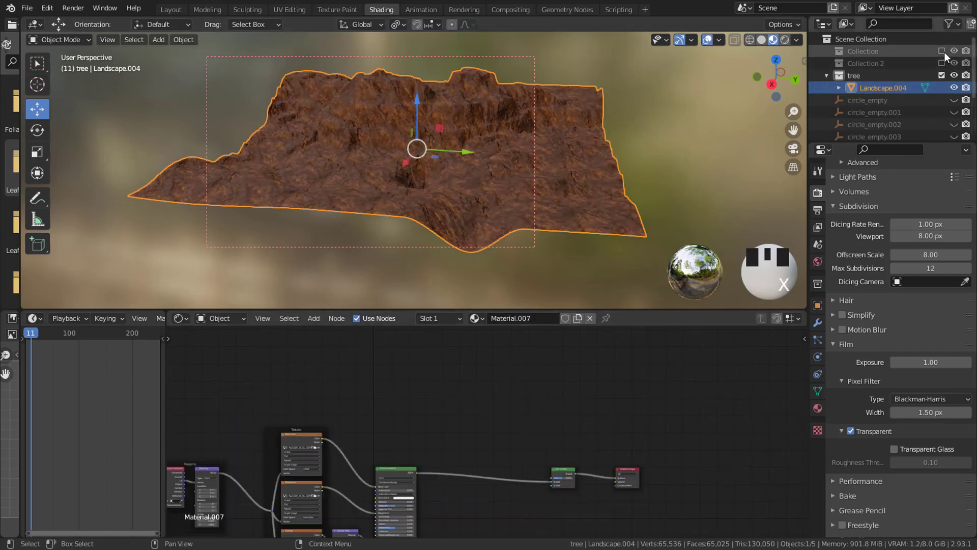
Step: Copy the sand Principled BSDF from Plane.001 into Landscape.004's material via Ctrl+V
{"action": "left_click", "coordinate": [945, 57]}
{"action": "left_click", "coordinate": [664, 175]}
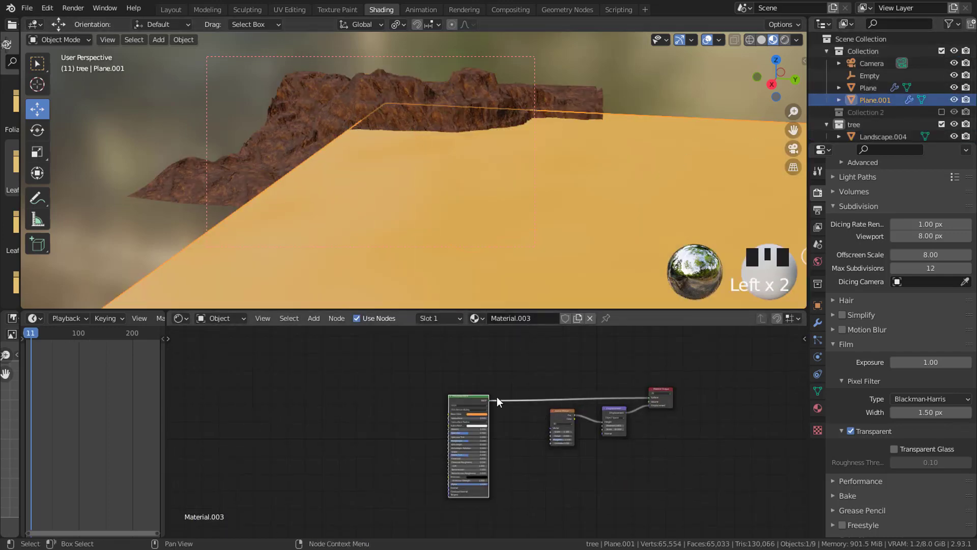
{"action": "left_click", "coordinate": [476, 405]}
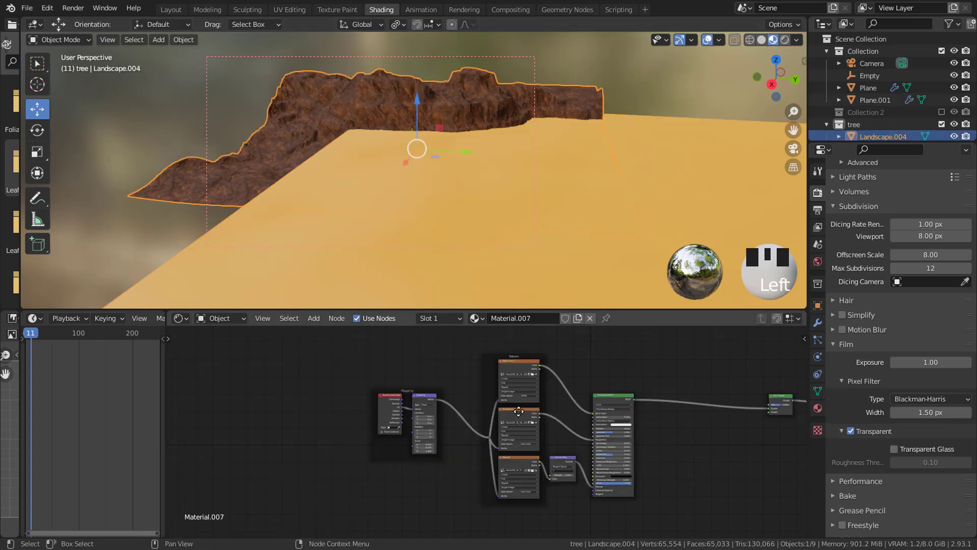
{"action": "key", "text": "ctrl+v"}
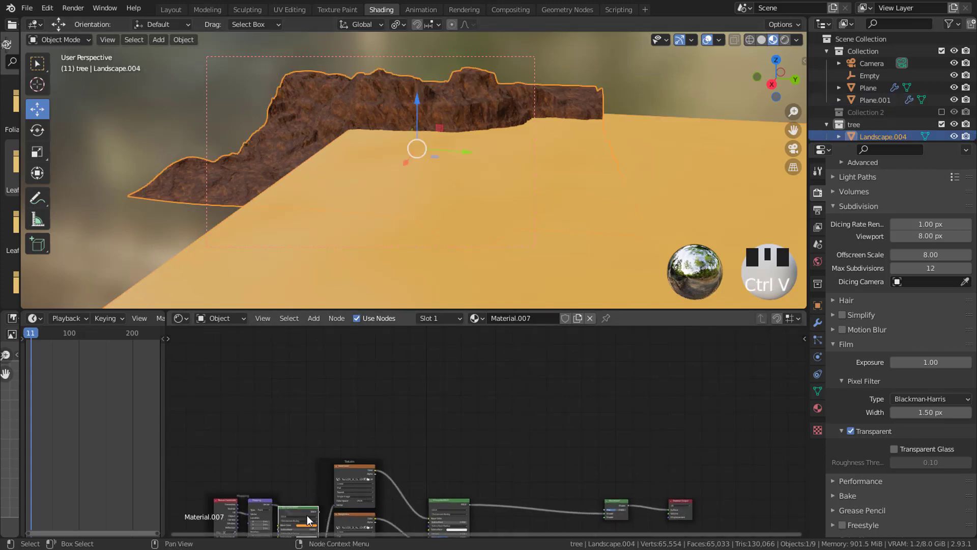
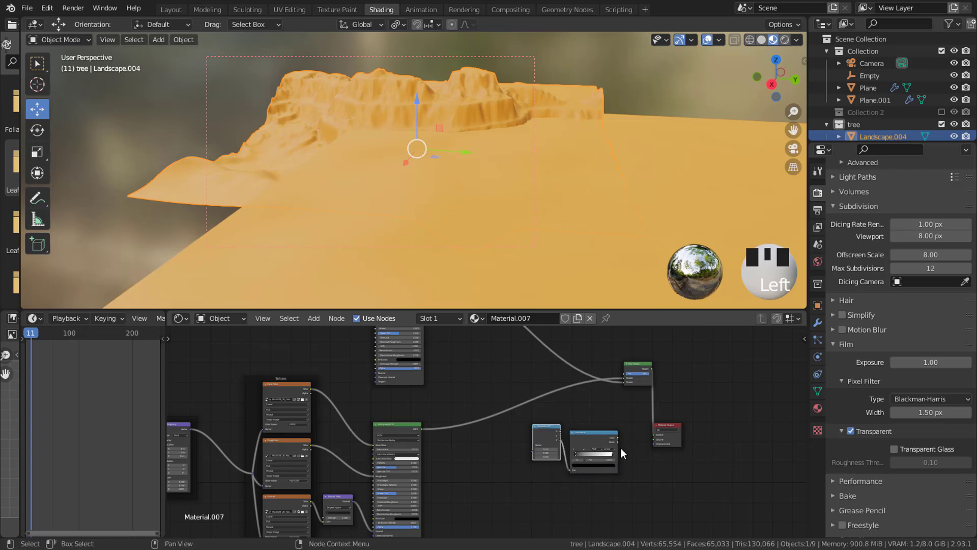
Step: Feed Geometry Position Z through Separate XYZ and a ColorRamp into the Mix Shader factor, adjusting the ramp stops
{"action": "left_click_drag", "start_coordinate": [564, 463], "coordinate": [567, 402]}
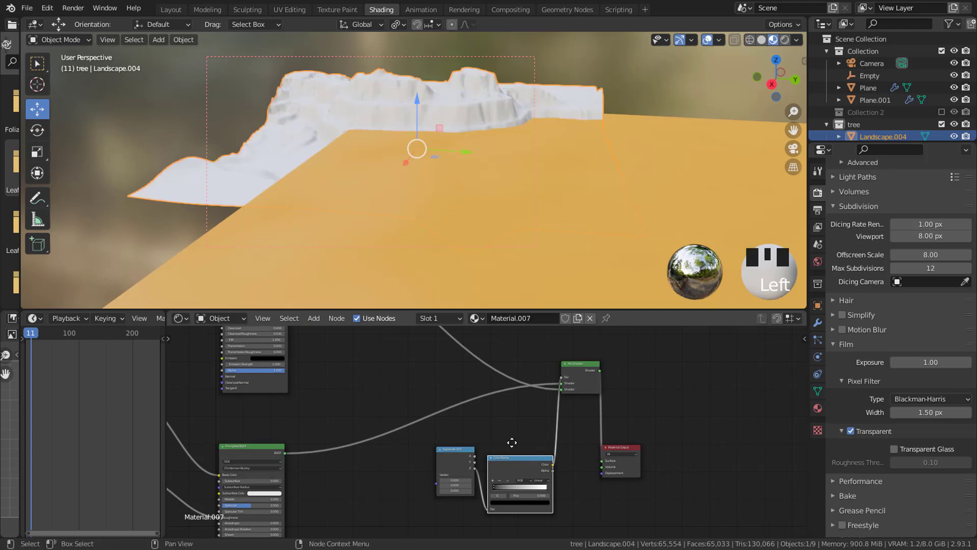
{"action": "key", "text": "shift+a"}
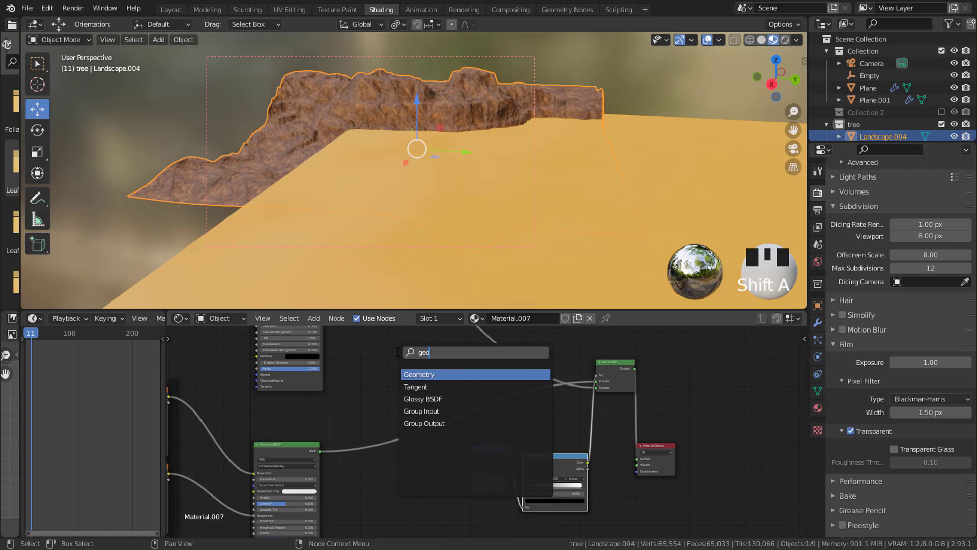
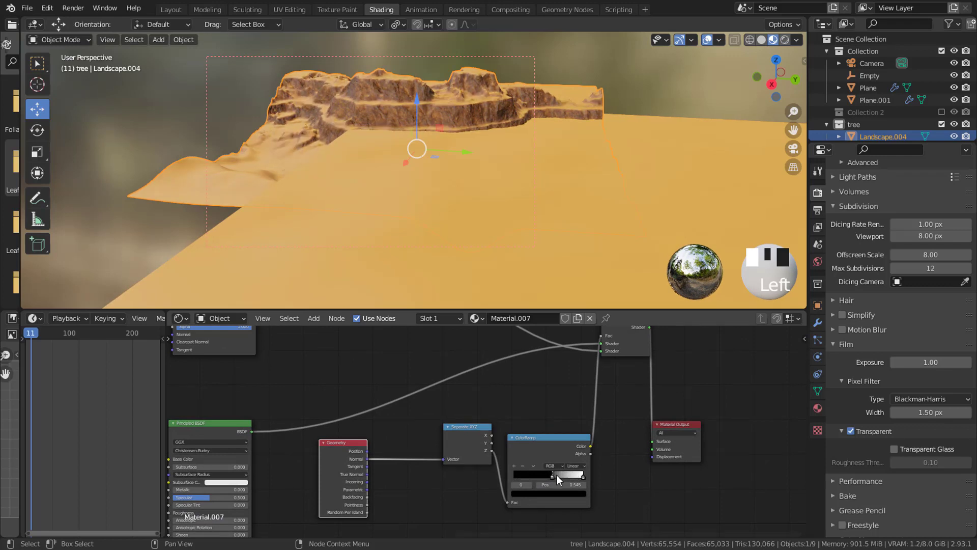
{"action": "left_click_drag", "start_coordinate": [586, 483], "coordinate": [576, 171]}
{"action": "left_click_drag", "start_coordinate": [576, 171], "coordinate": [492, 178]}
{"action": "scroll", "scroll_direction": "up", "scroll_amount": 3}
Step: Nudge the ColorRamp stop to tighten the transition, then view the desert through the camera
{"action": "left_click_drag", "start_coordinate": [579, 453], "coordinate": [579, 455]}
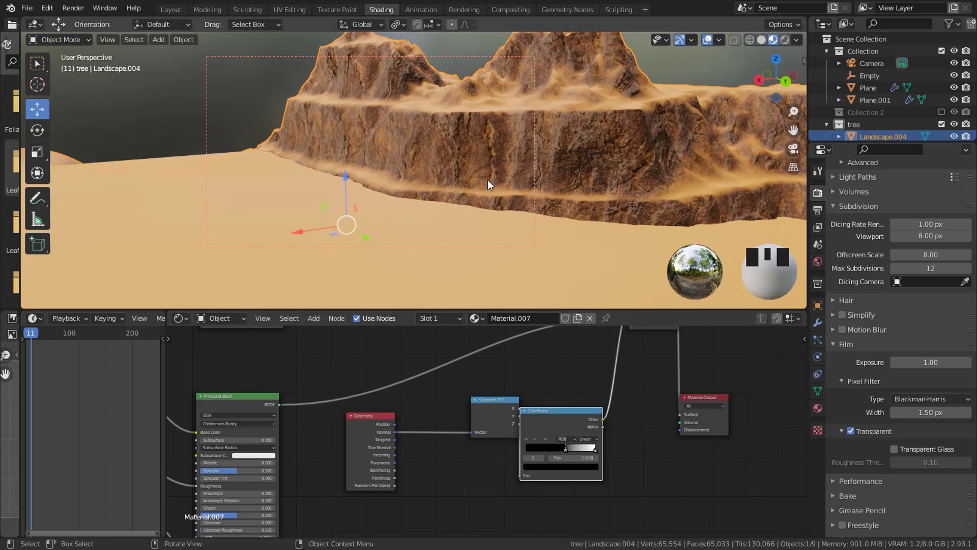
{"action": "key", "text": "KP_0"}
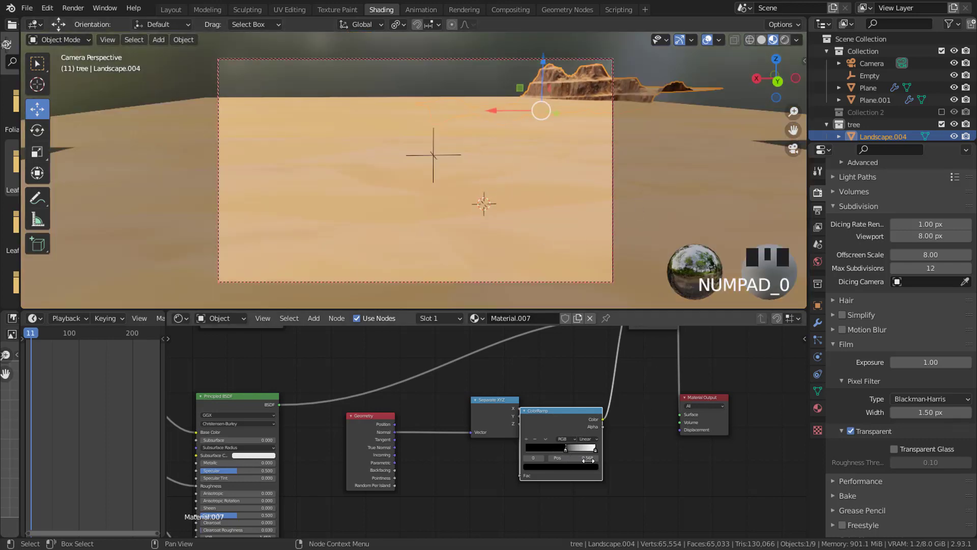